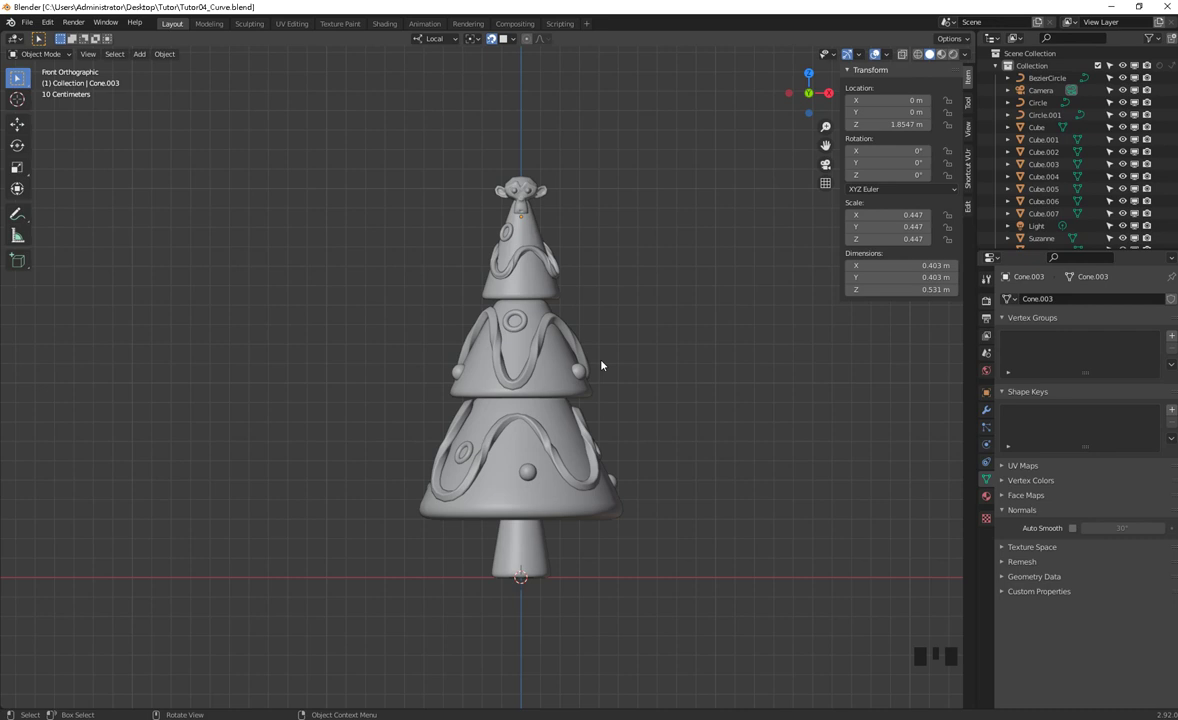
Inspect the bottom, middle and top tier cones' scale values, framing the tree in view
{"action": "left_click_drag", "start_coordinate": [539, 414], "coordinate": [536, 427]}
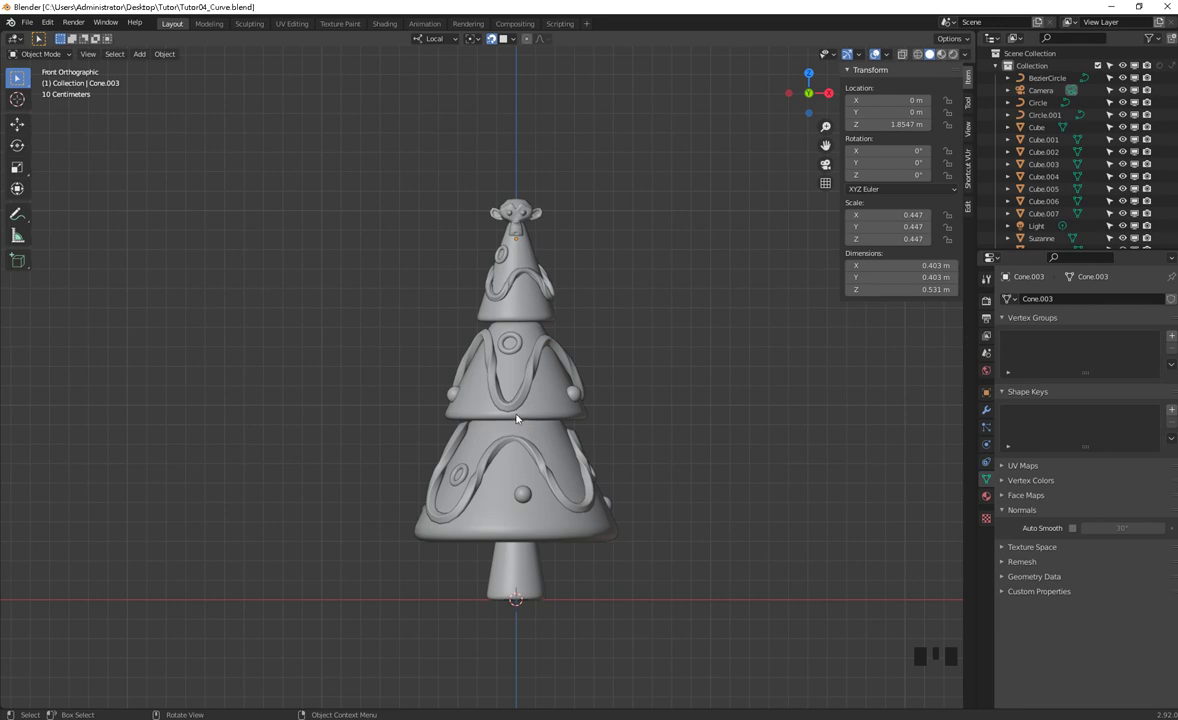
{"action": "left_click", "coordinate": [511, 506]}
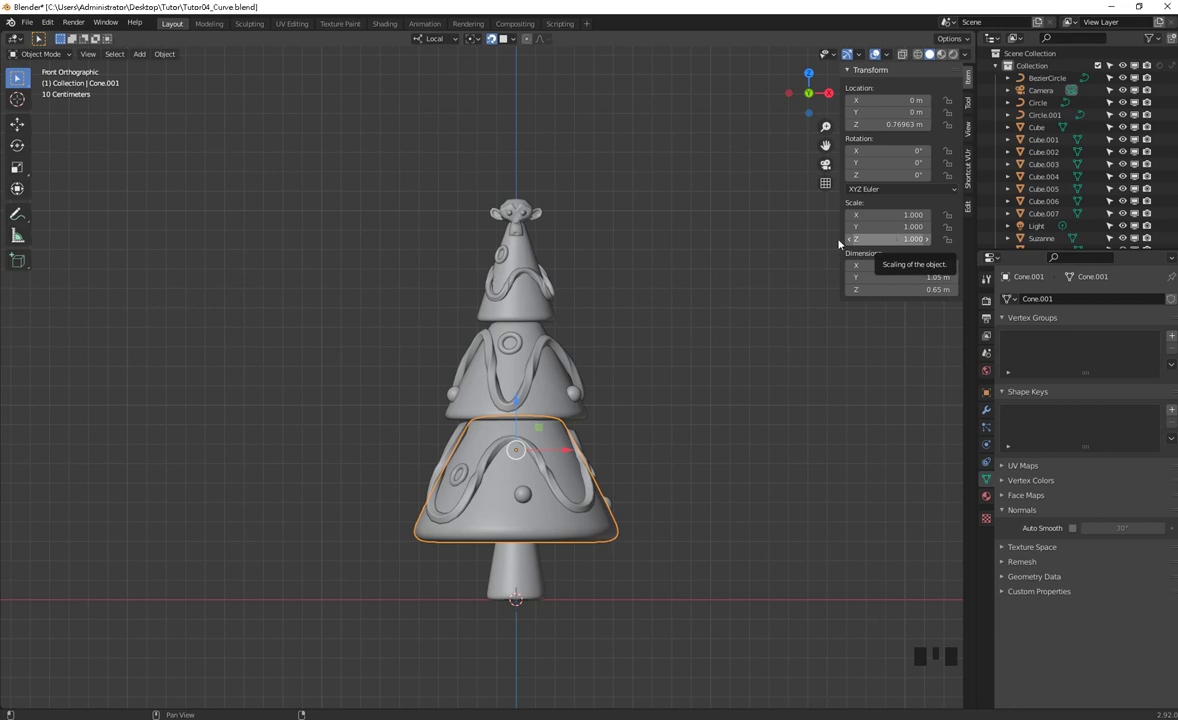
{"action": "left_click", "coordinate": [561, 400]}
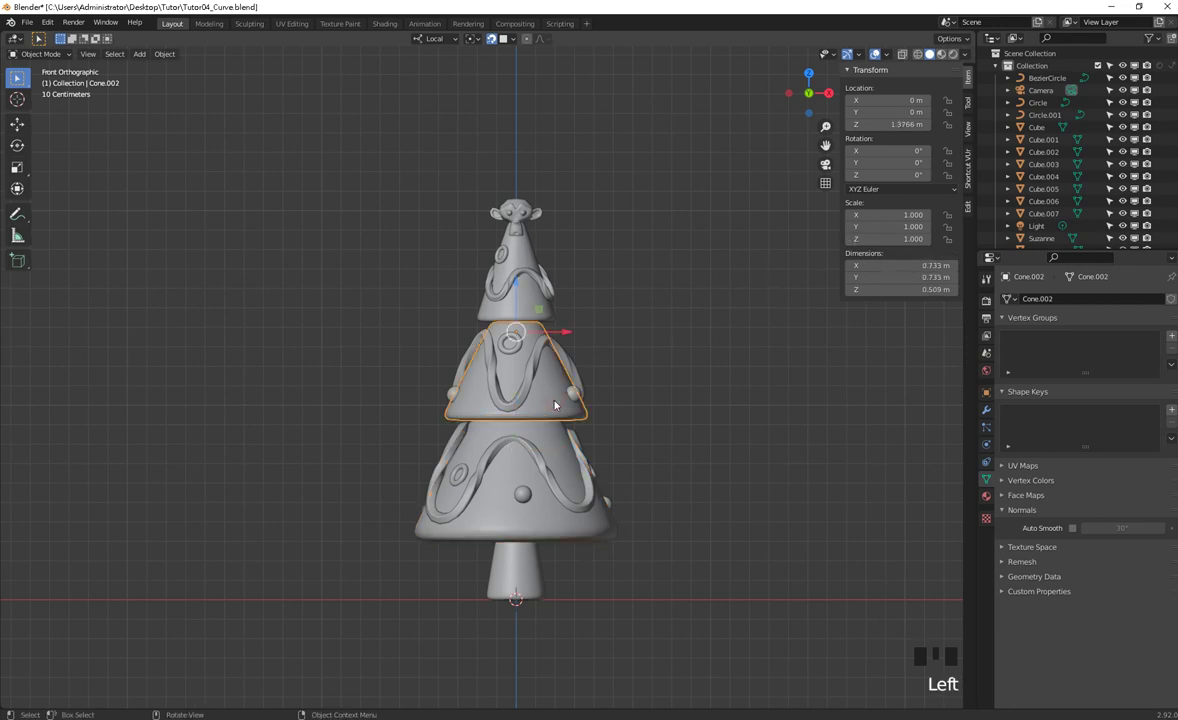
{"action": "left_click", "coordinate": [526, 303]}
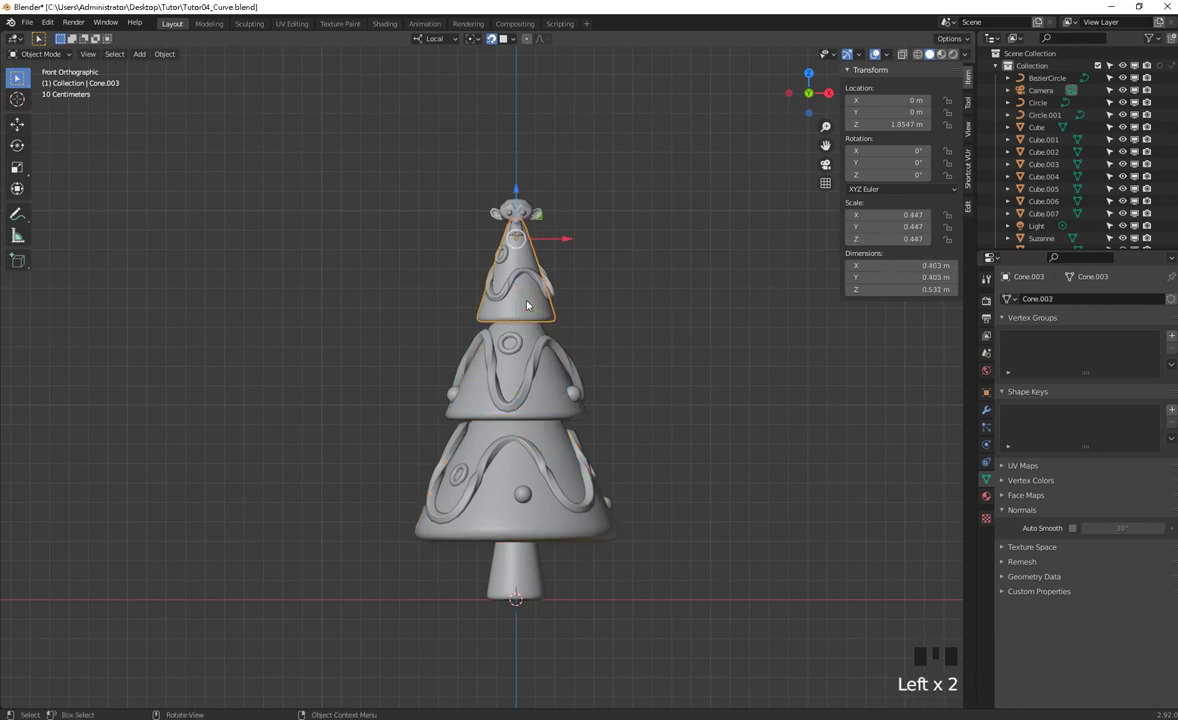
{"action": "middle_click", "coordinate": [553, 302]}
{"action": "scroll", "scroll_direction": "up", "scroll_amount": 3}
{"action": "left_click_drag", "start_coordinate": [565, 292], "coordinate": [510, 294]}
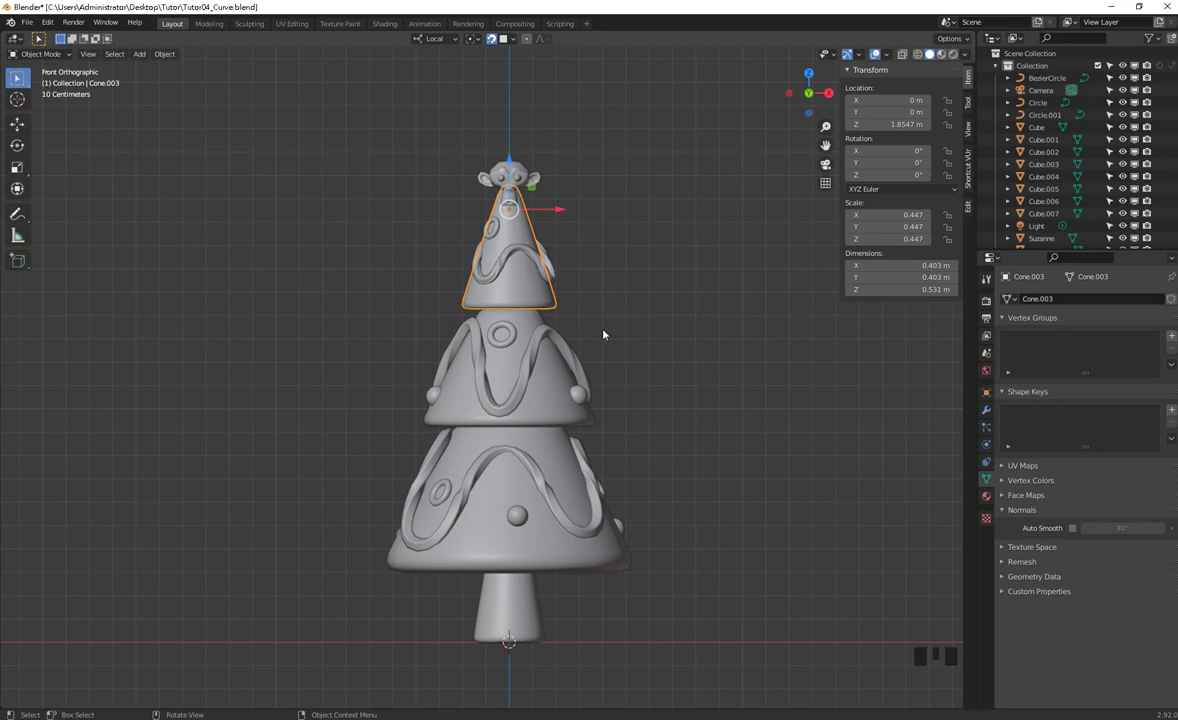
Apply the top cone's scale to 1.000, then select all tiers and the trunk together
{"action": "key", "text": "ctrl+a"}
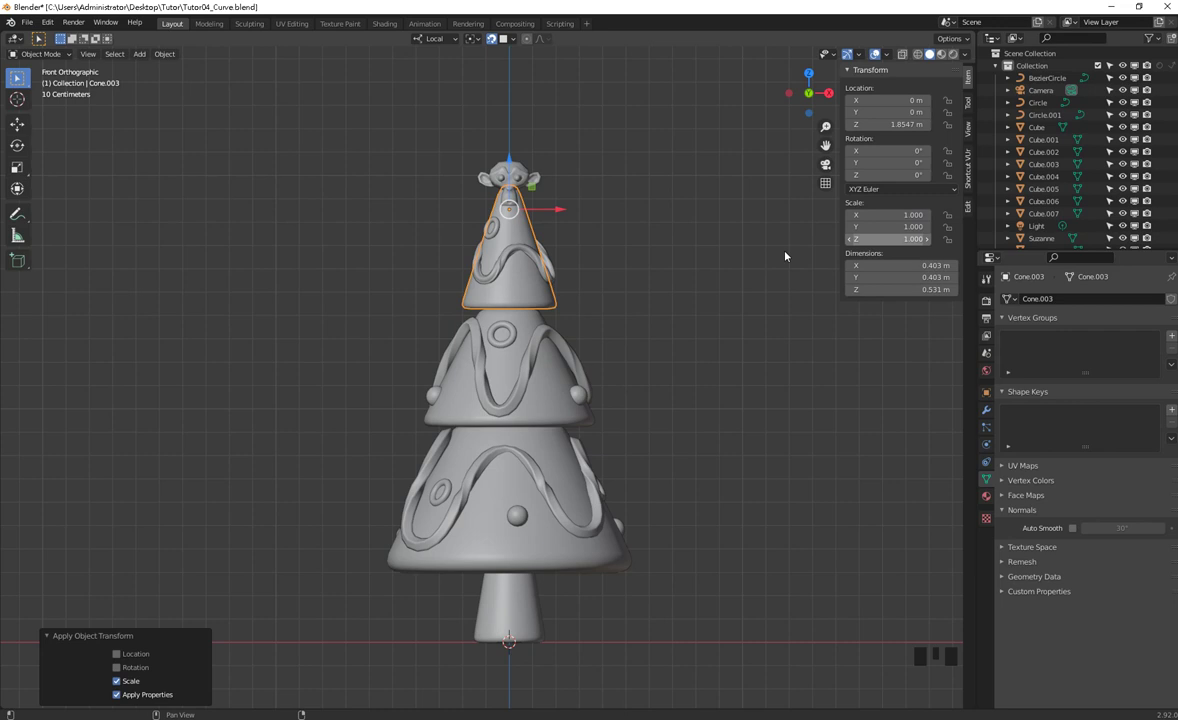
{"action": "left_click", "coordinate": [524, 300]}
{"action": "left_click", "coordinate": [546, 408]}
{"action": "left_click", "coordinate": [549, 537]}
{"action": "left_click", "coordinate": [522, 602]}
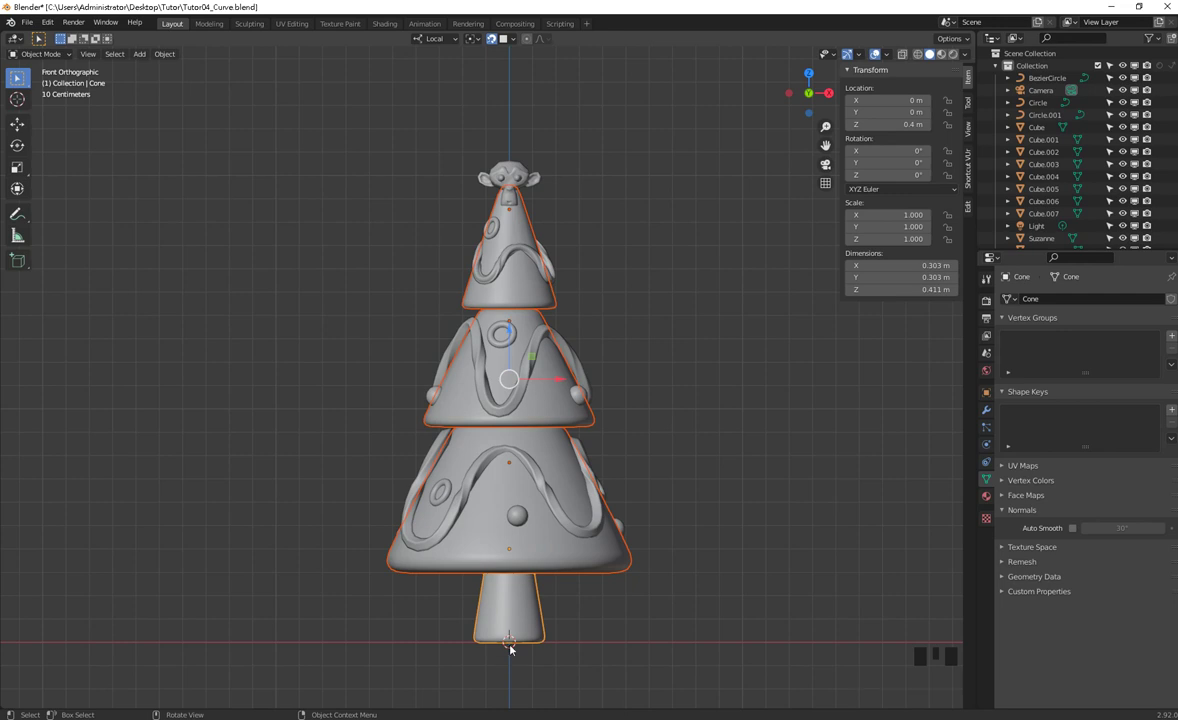
Apply location to all four cones so each reads 0 m, checking the bottom tier
{"action": "key", "text": "ctrl+a"}
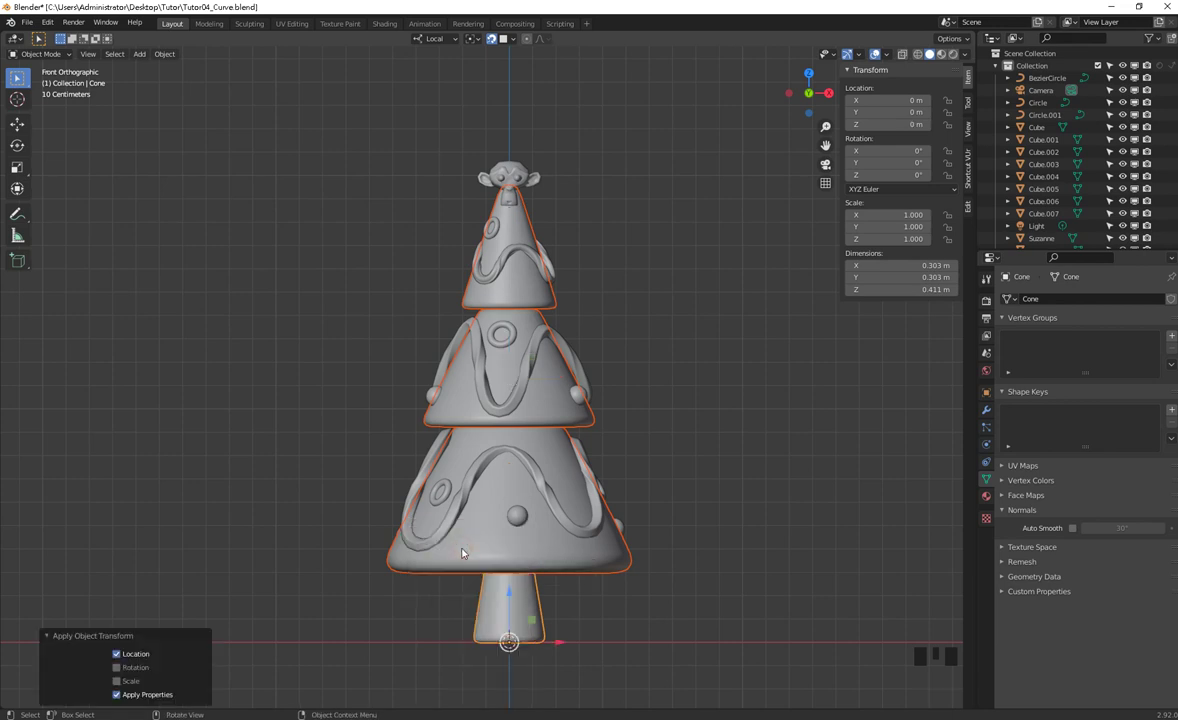
{"action": "left_click_drag", "start_coordinate": [621, 540], "coordinate": [689, 545]}
{"action": "left_click", "coordinate": [689, 545]}
{"action": "left_click_drag", "start_coordinate": [653, 523], "coordinate": [554, 518]}
{"action": "left_click_drag", "start_coordinate": [544, 520], "coordinate": [554, 483]}
{"action": "left_click", "coordinate": [559, 444]}
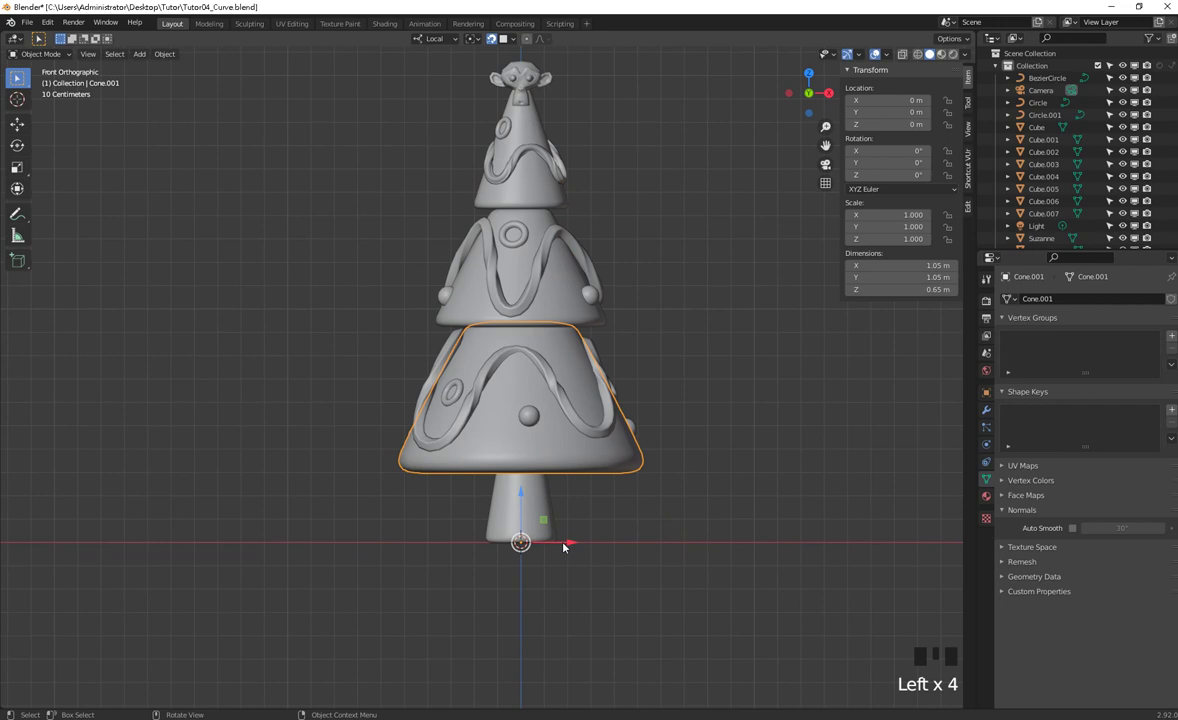
{"action": "left_click", "coordinate": [562, 543]}
{"action": "key", "text": "ctrl+z"}
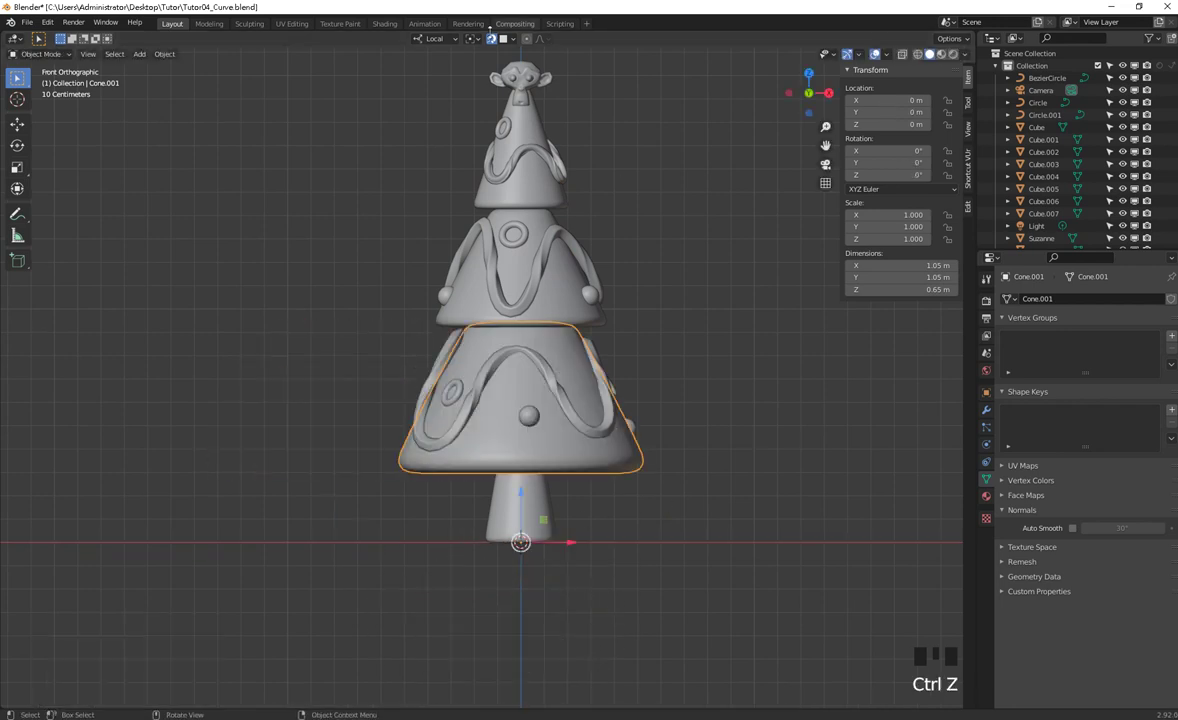
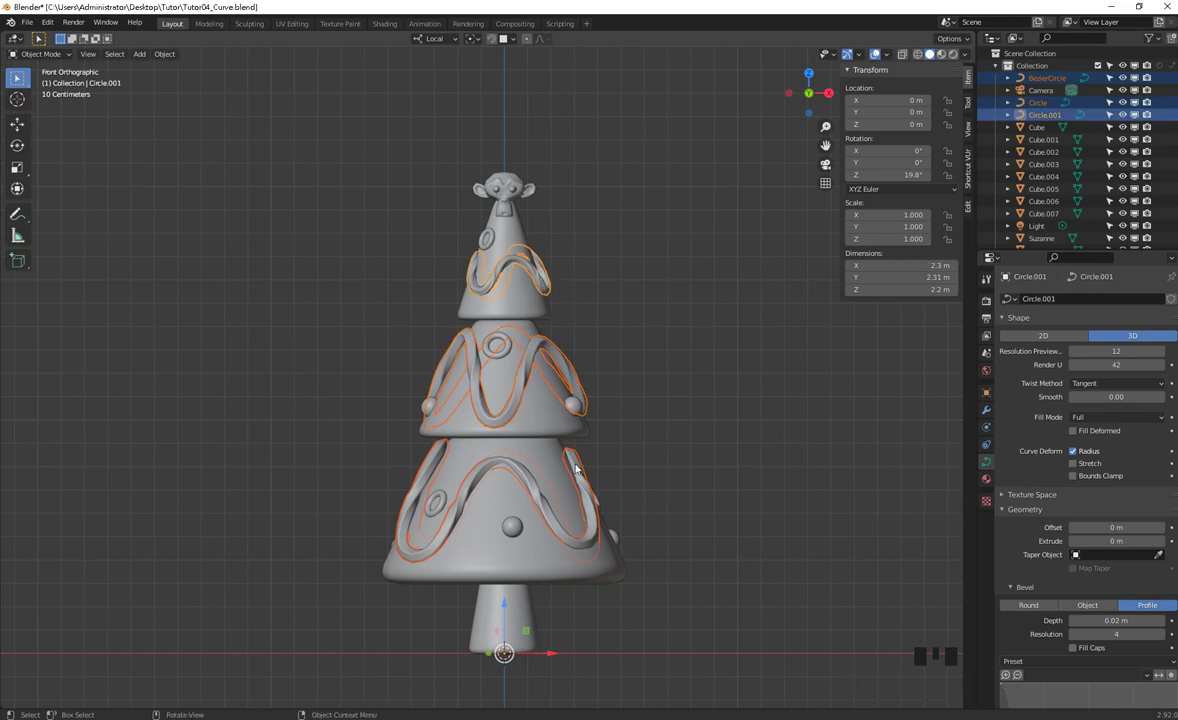
{"action": "left_click", "coordinate": [699, 466]}
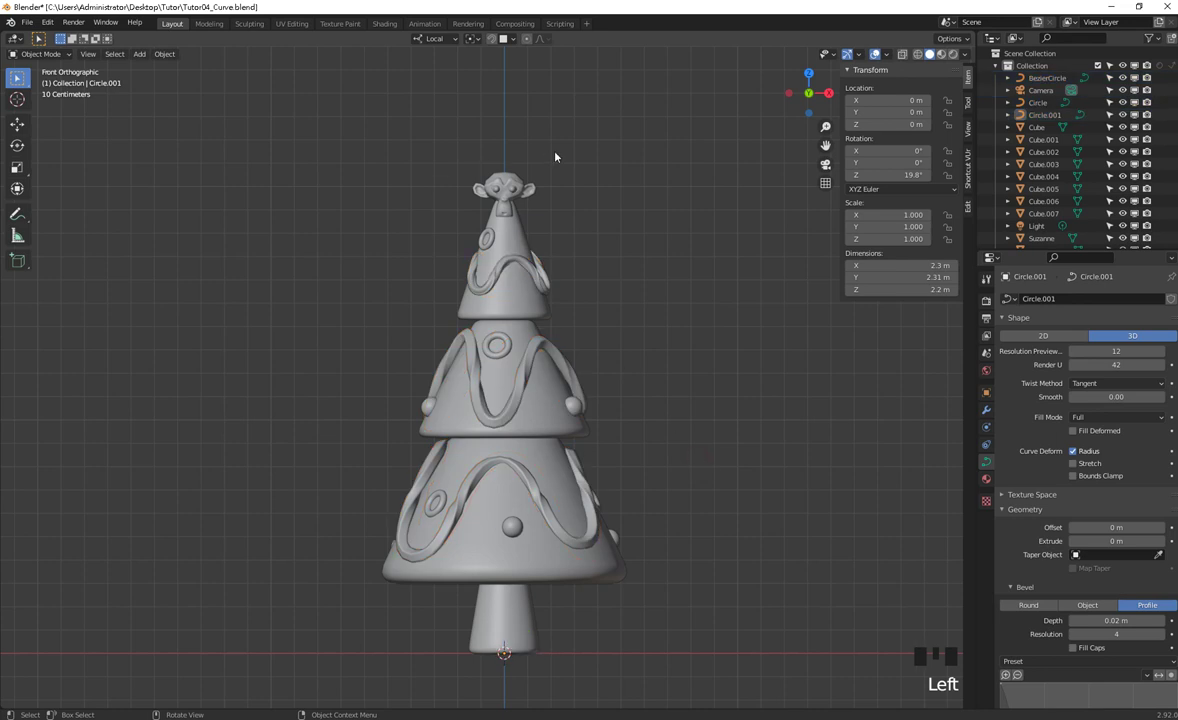
{"action": "left_click", "coordinate": [548, 421]}
{"action": "left_click", "coordinate": [563, 474]}
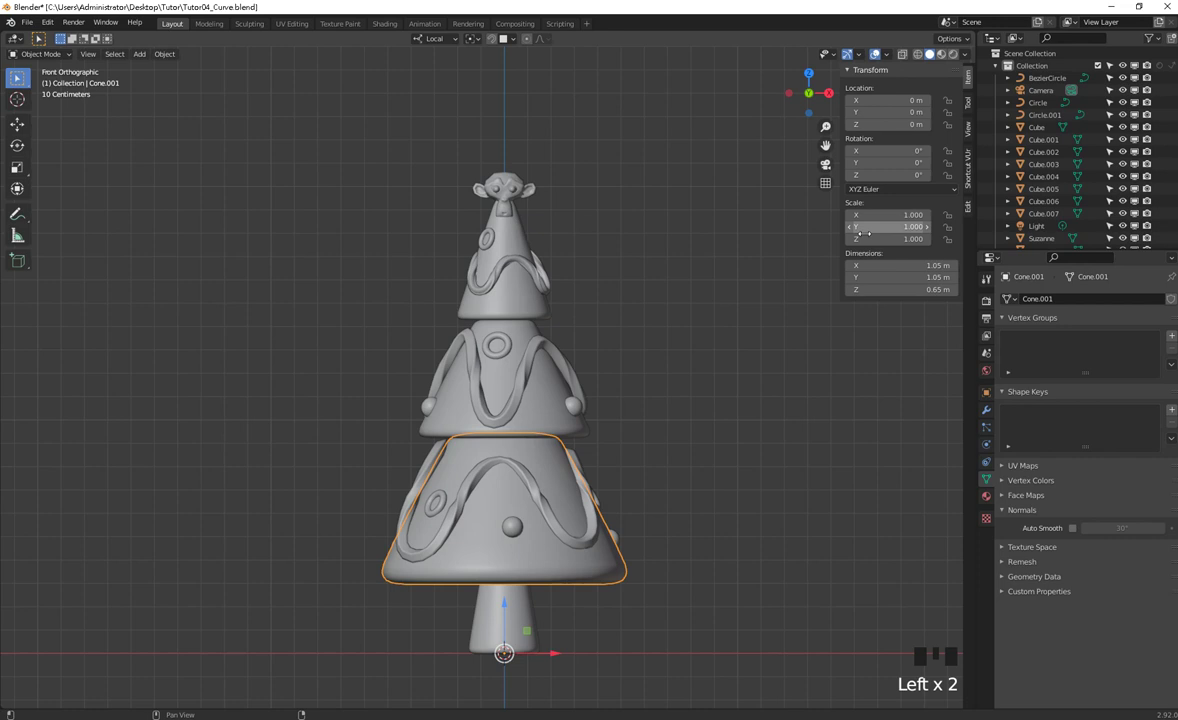
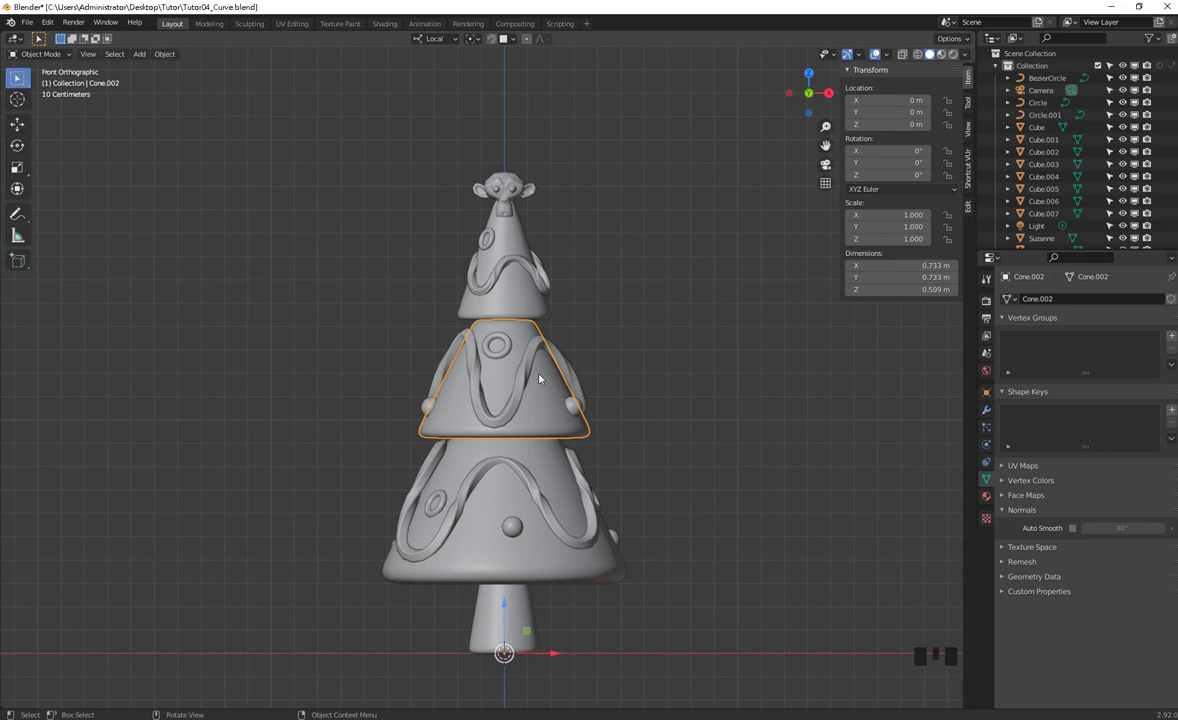
{"action": "left_click_drag", "start_coordinate": [571, 385], "coordinate": [655, 322]}
{"action": "left_click", "coordinate": [655, 322]}
{"action": "left_click", "coordinate": [516, 245]}
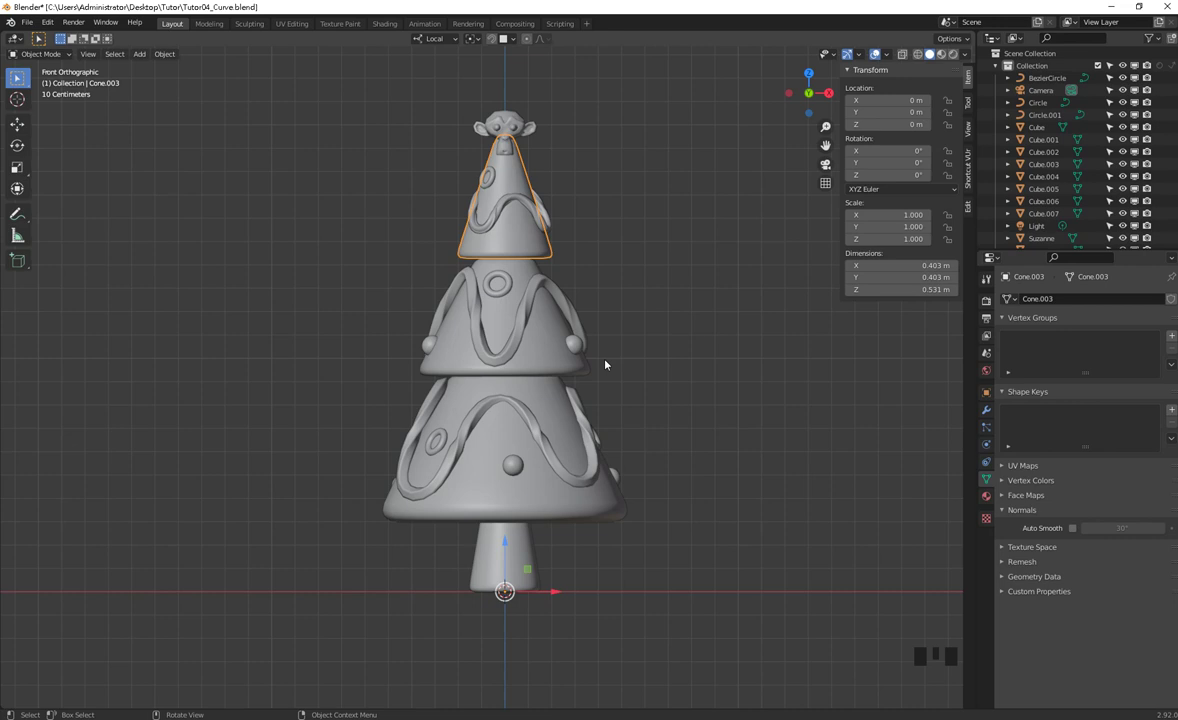
{"action": "key", "text": "ctrl+a"}
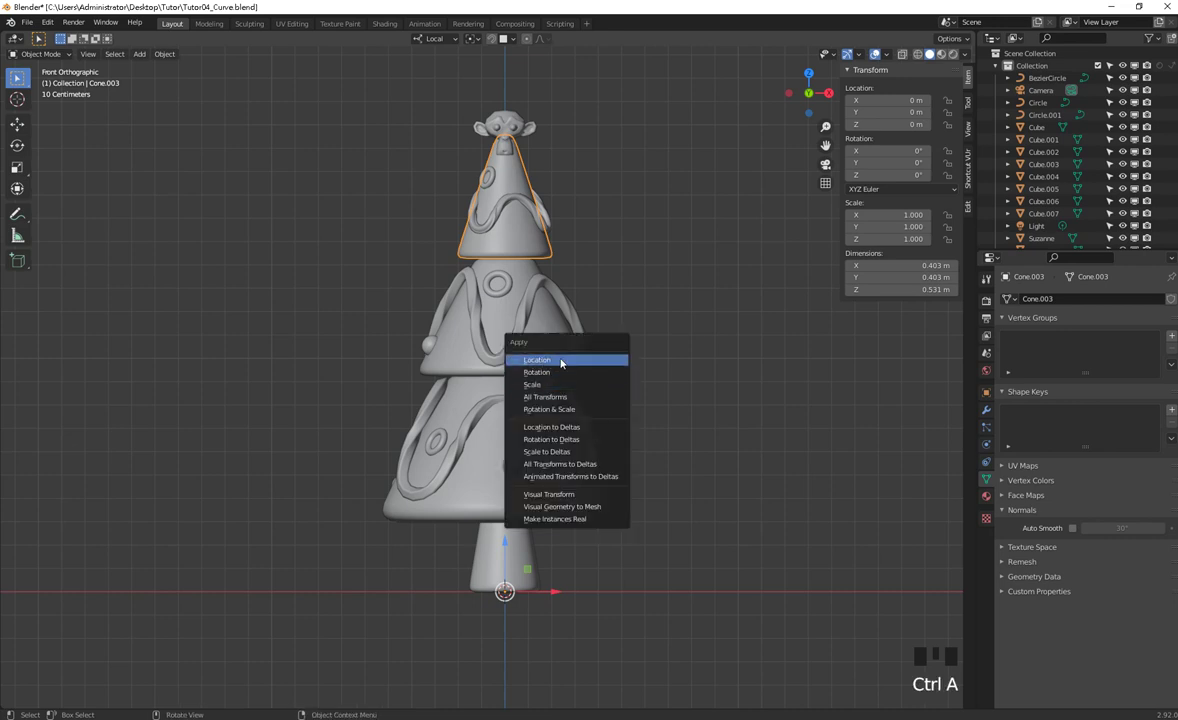